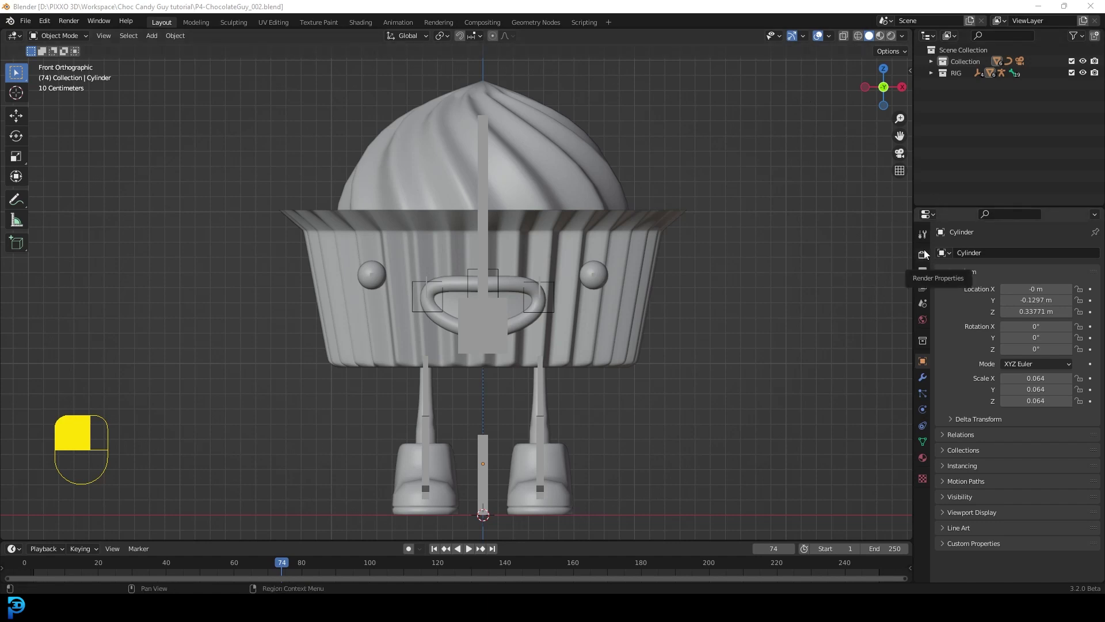
Add an area light and move it above the cupcake character.
left_click_drag(928, 252, 1023, 253)
left_click_drag(1022, 253, 545, 69)
key("shift+a")
key("shift+a")
key("g")
left_click_drag(546, 70, 1088, 76)
left_click(1088, 76)
left_click_drag(1088, 76, 317, 17)
left_click_drag(317, 17, 1089, 97)
key("m")
middle_click(1089, 97)
left_click(1089, 97)
middle_click(1089, 97)
left_click(487, 91)
left_click_drag(487, 90, 927, 409)
left_click(927, 409)
middle_click(928, 410)
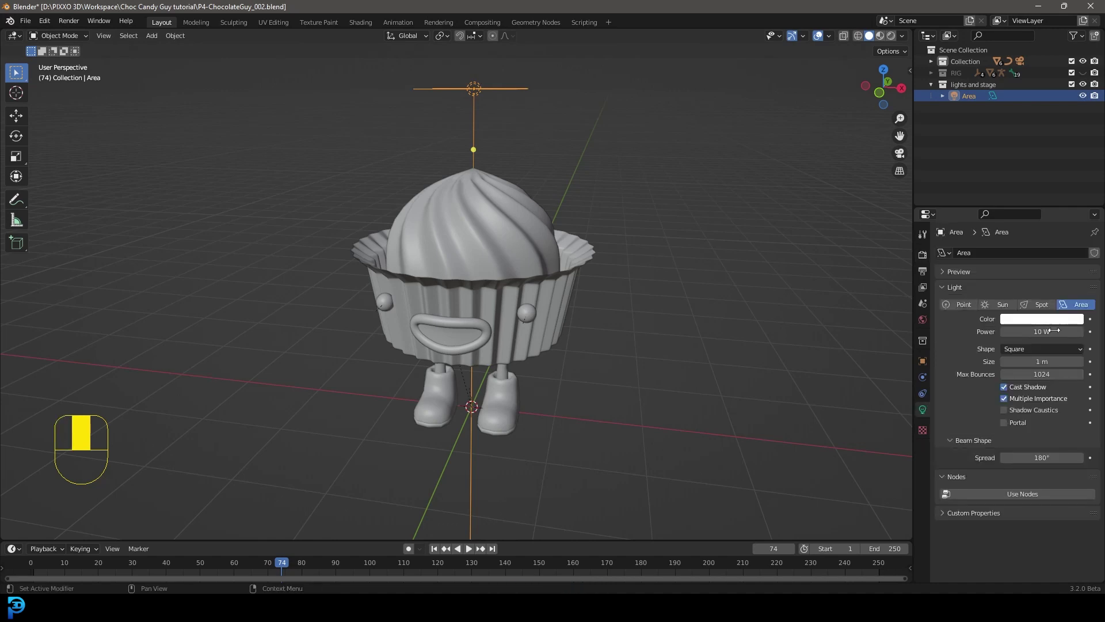
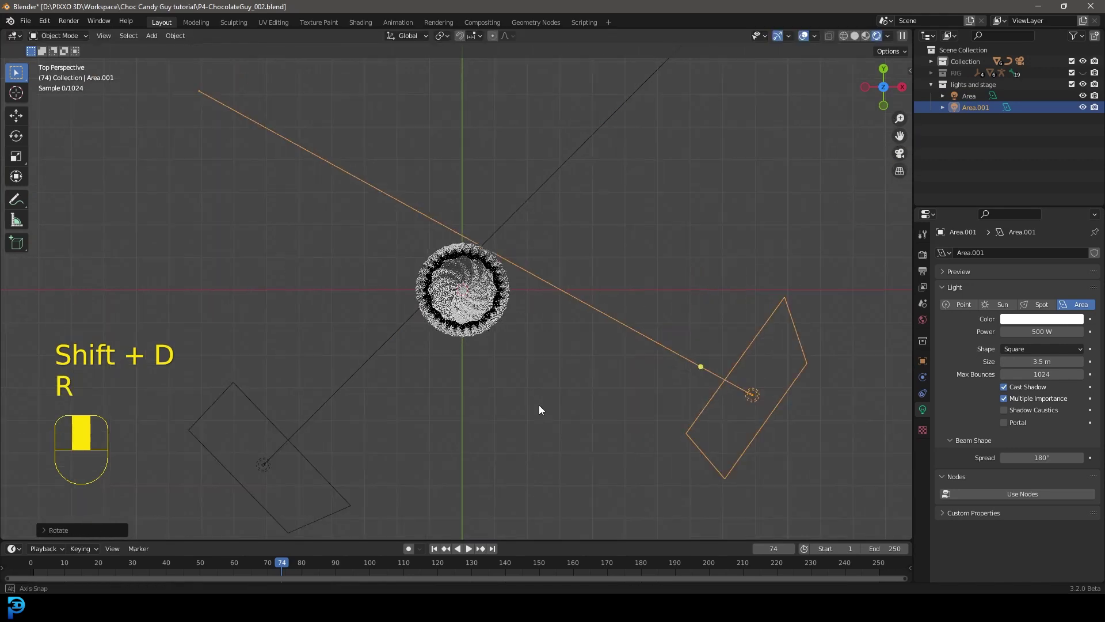
Enable Film > Transparent in the Cycles render settings for a see-through background.
left_click_drag(515, 317, 930, 323)
left_click(930, 323)
middle_click(930, 323)
left_click_drag(1009, 331, 924, 257)
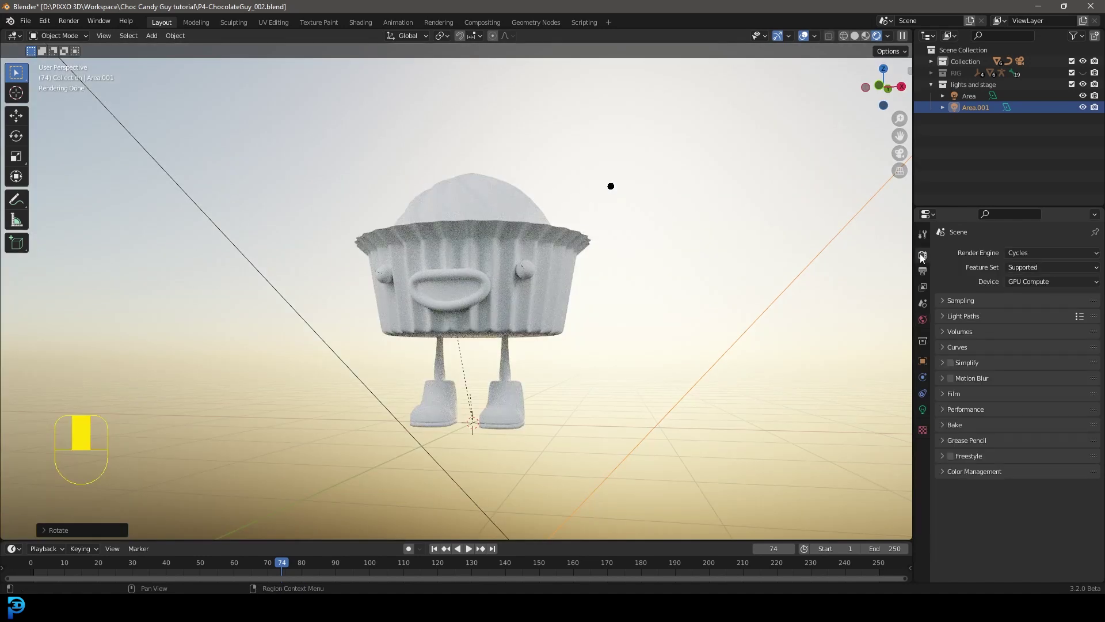
left_click_drag(938, 400, 947, 397)
left_click_drag(947, 396, 952, 478)
Return to front view and switch the viewport back to Solid shading.
key("KP_1")
left_click_drag(551, 370, 522, 280)
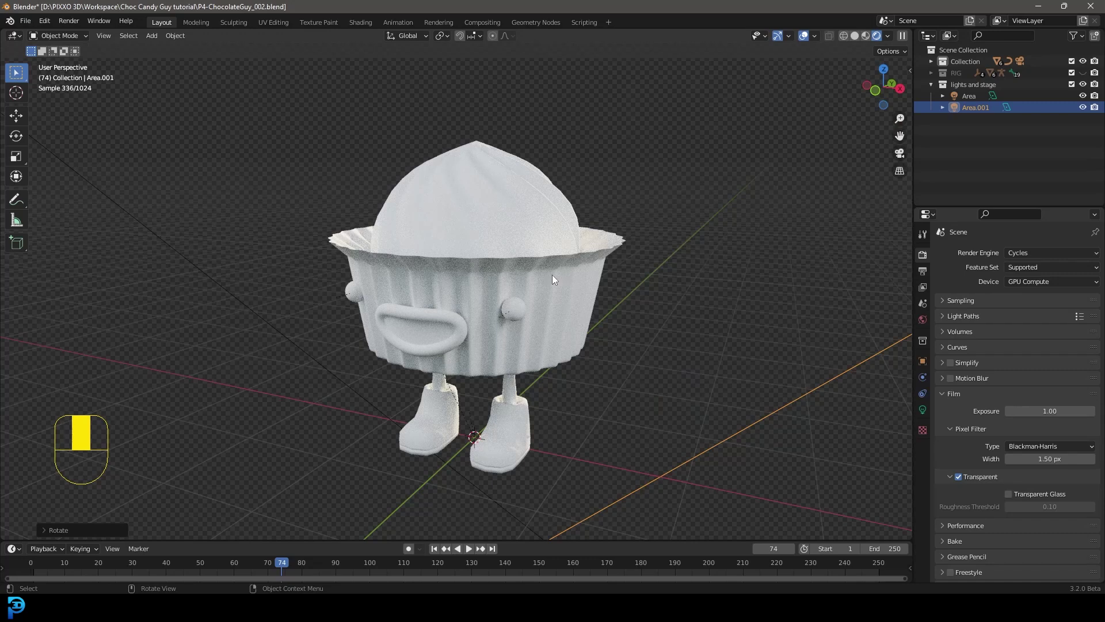
key("z")
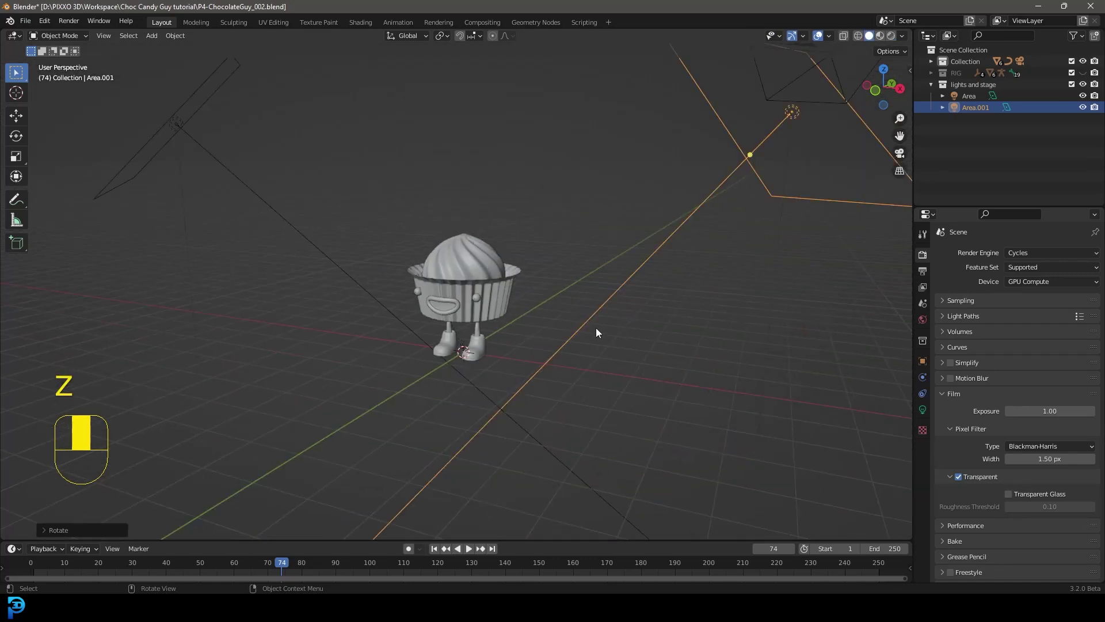
Add a camera and look through it in camera view.
key("x")
key("shift+a")
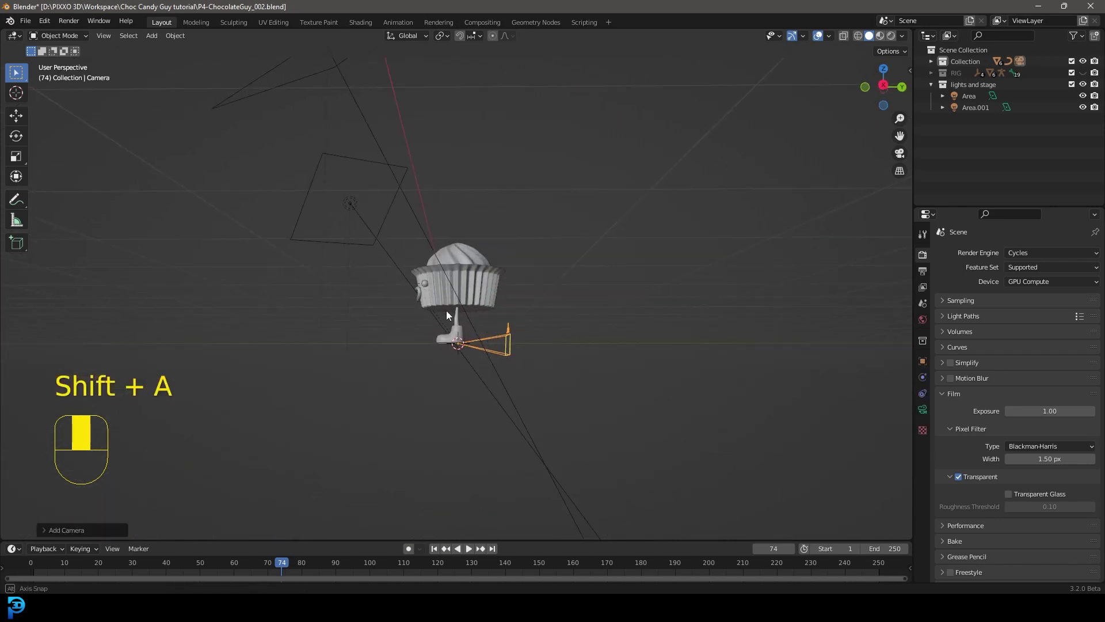
key("g")
key("KP_0")
key("g")
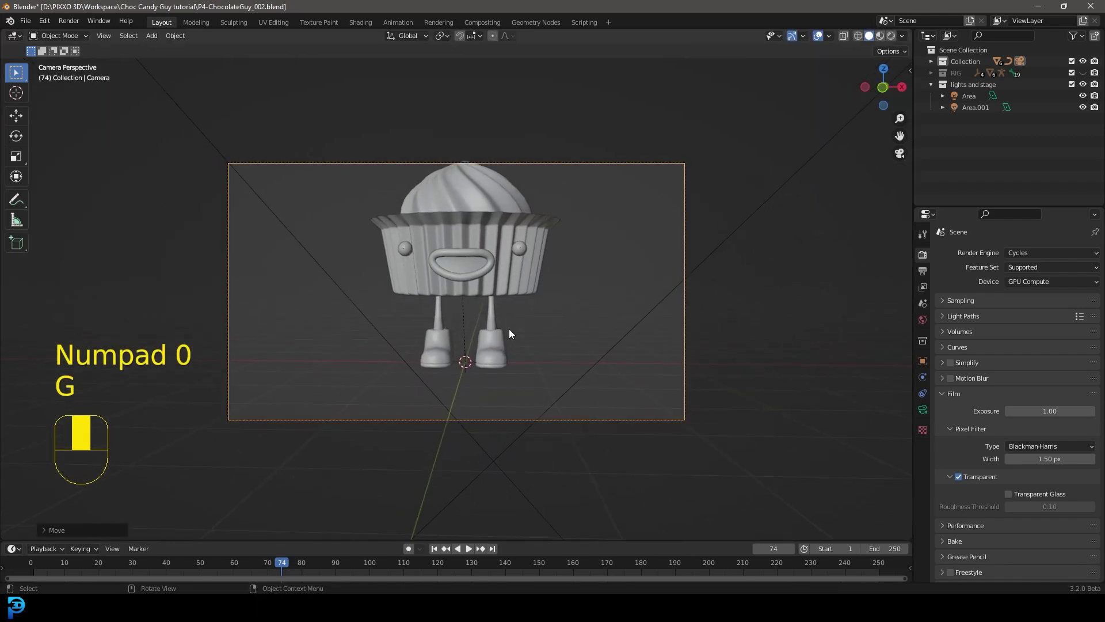
Rotate and move the camera so the cupcake character fills the frame.
key("r")
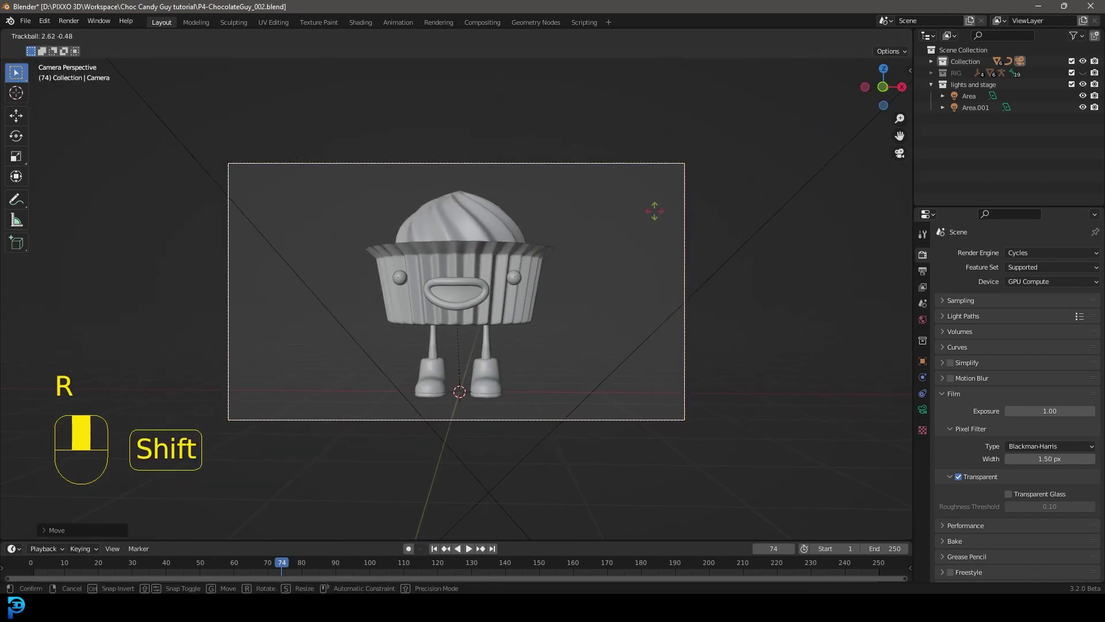
key("g")
key("g")
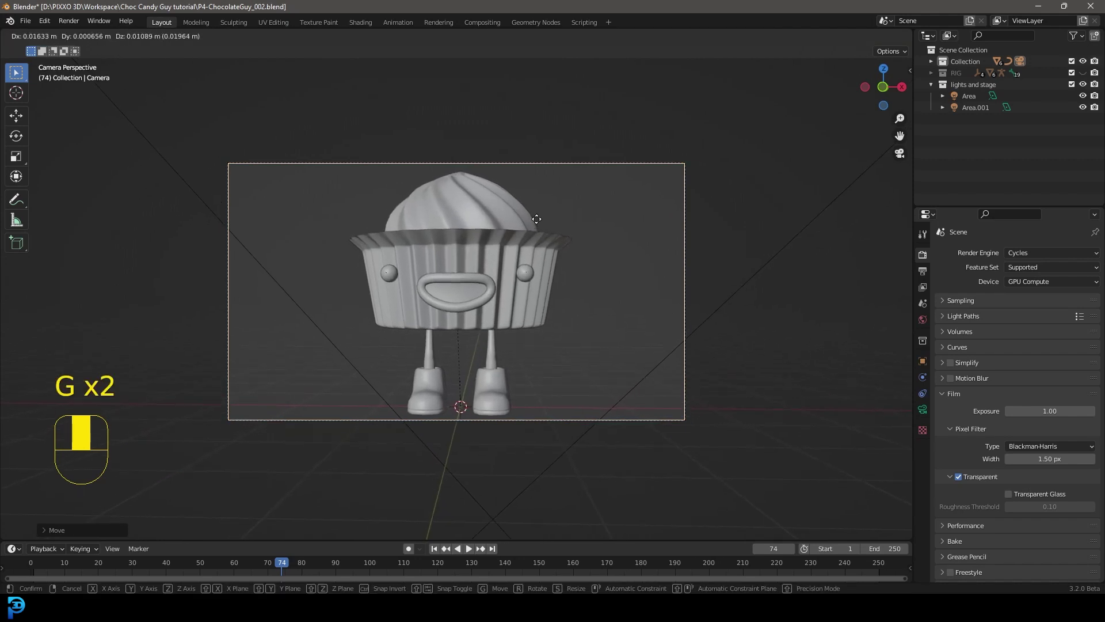
key("z")
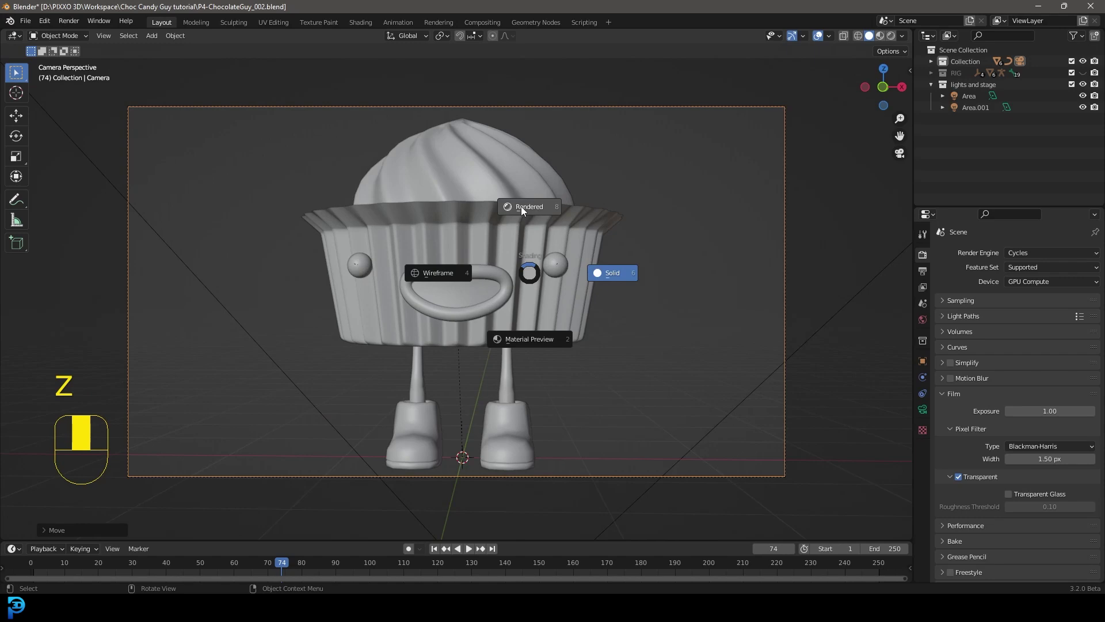